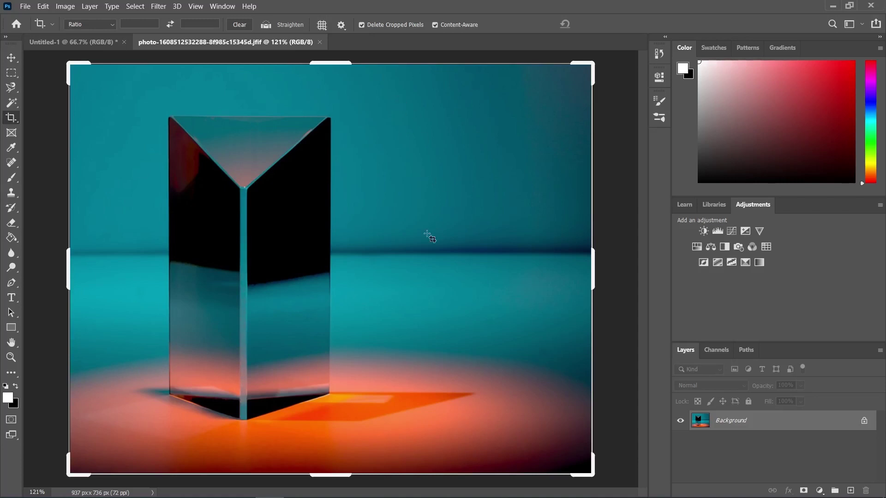
Pull the right crop edge inward on the prism photo, then cancel that crop
drag(573, 56, 495, 57)
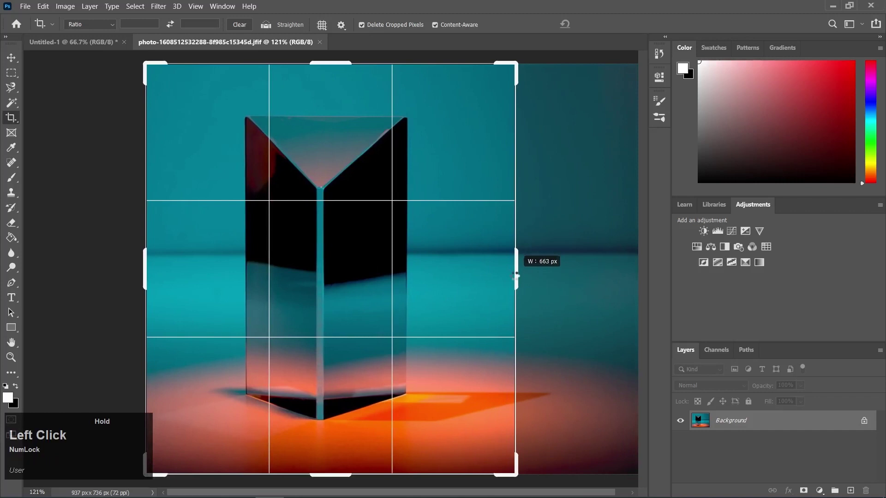
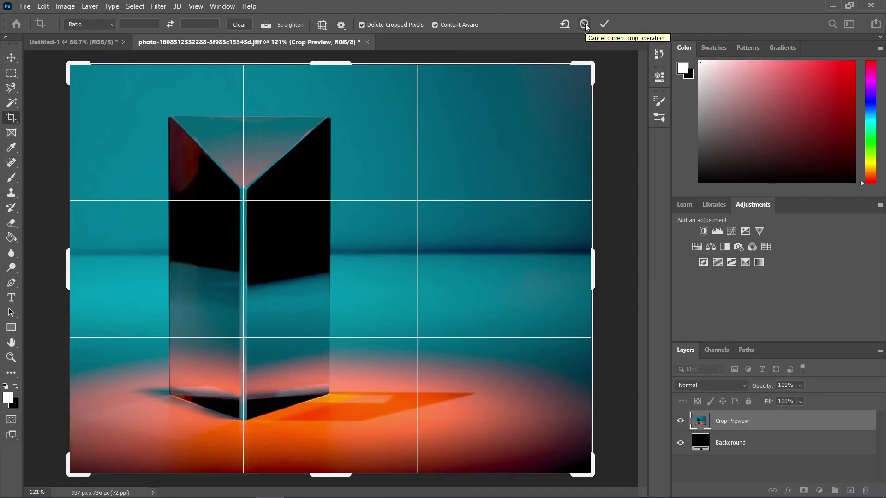
click(587, 26)
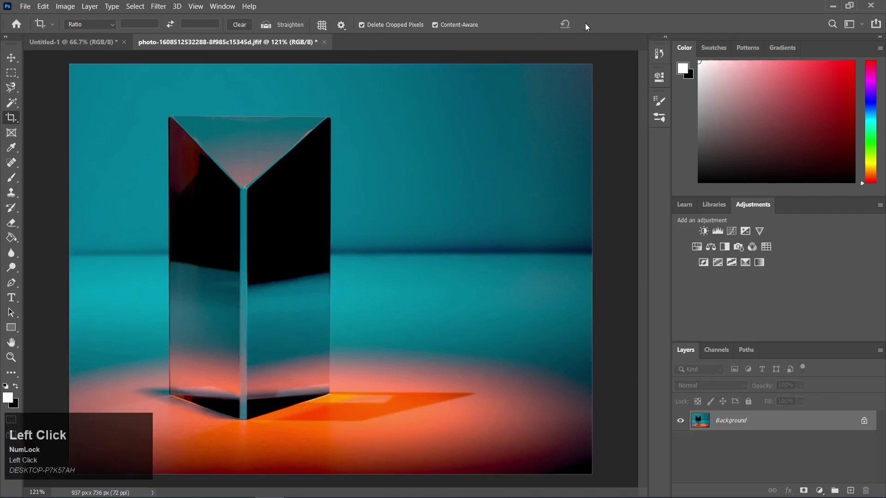
key(ctrl+z)
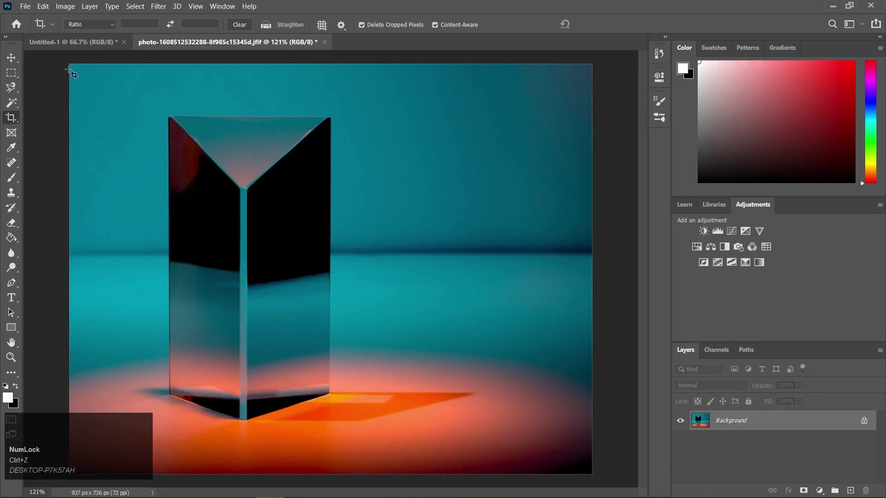
Redo the crop from the right into a narrower portrait frame and commit it
click(72, 63)
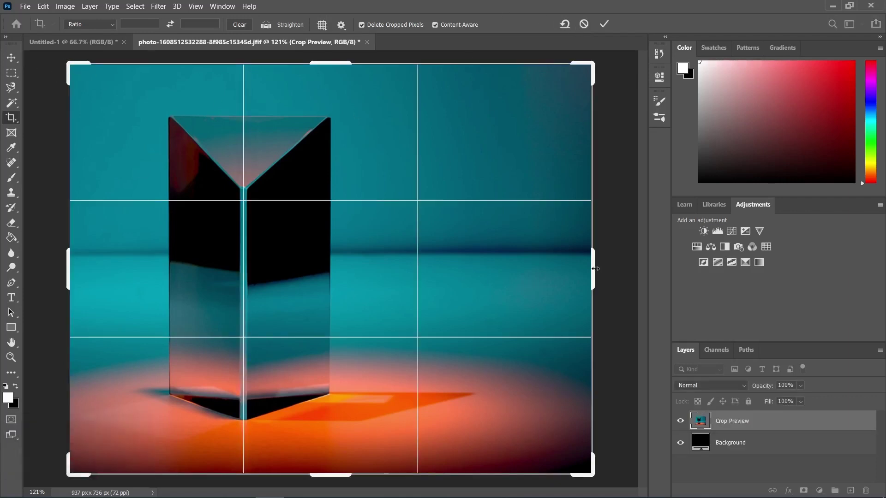
drag(69, 56, 568, 29)
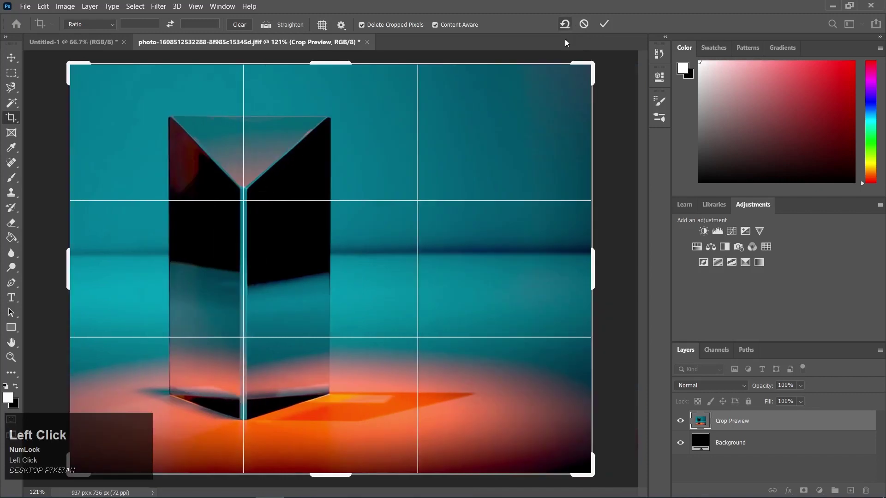
drag(572, 56, 601, 30)
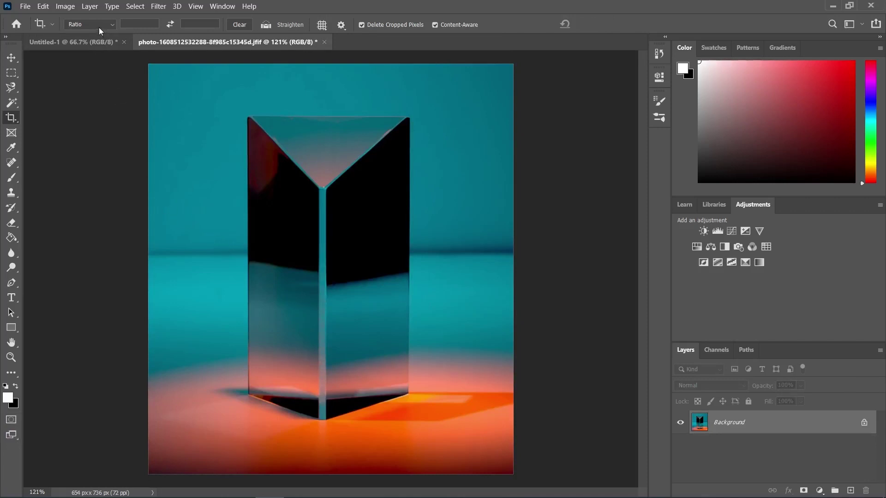
Set a 4:5 (8:10) crop ratio, swap it to 10:8 landscape, then clear the fixed ratio
click(109, 29)
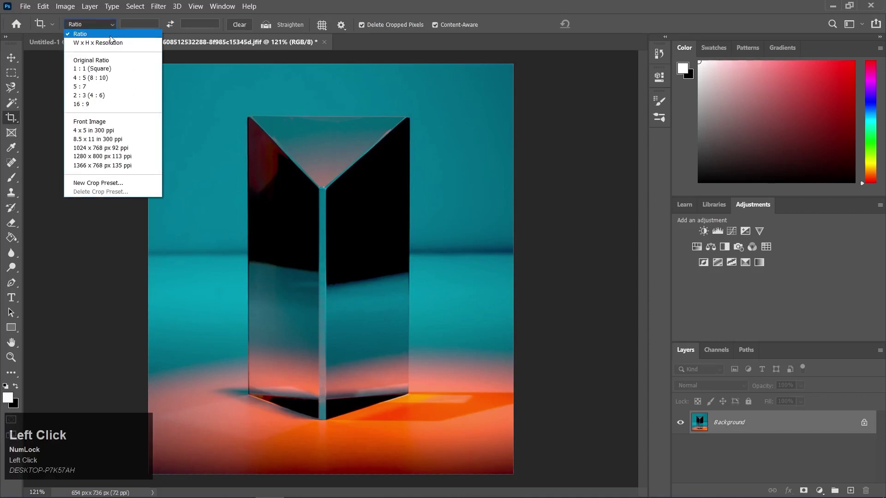
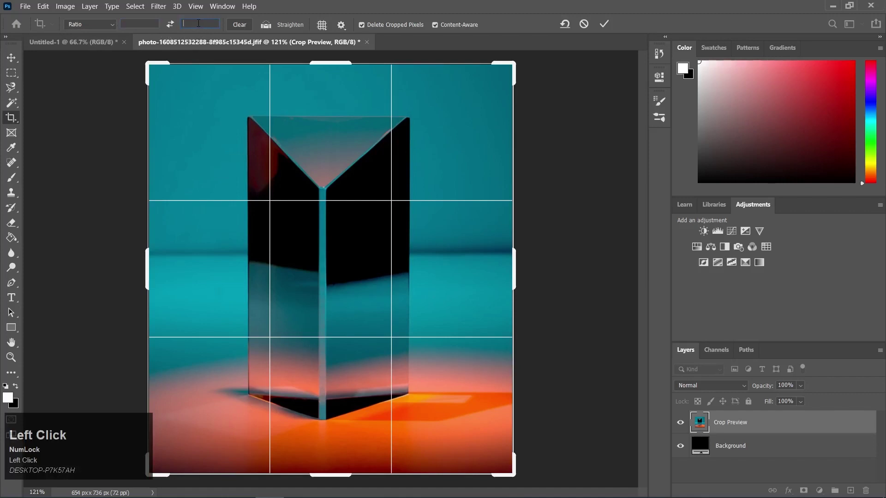
click(147, 57)
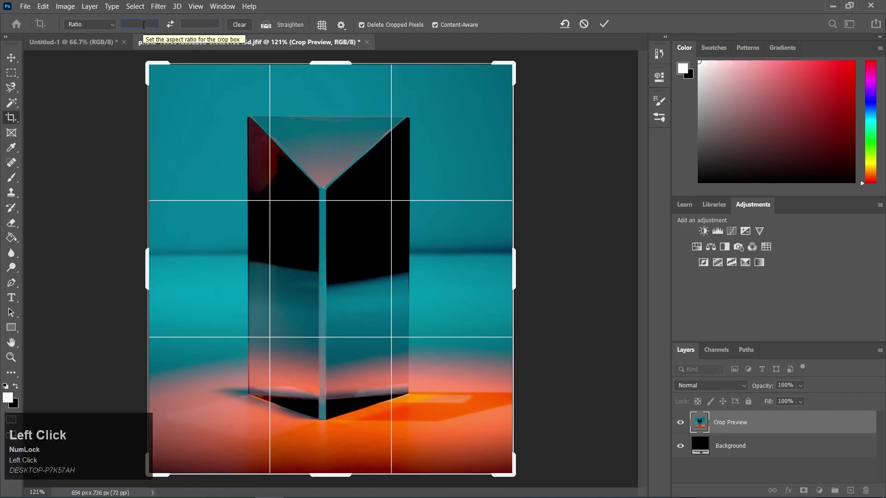
click(147, 57)
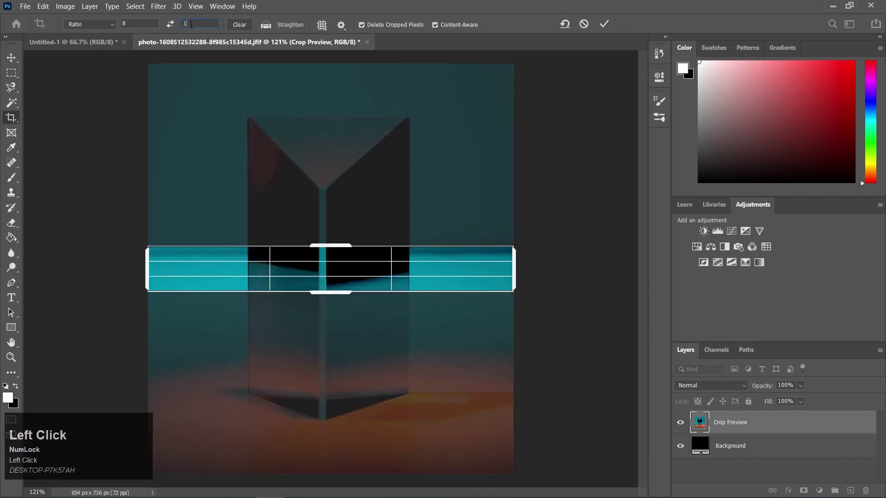
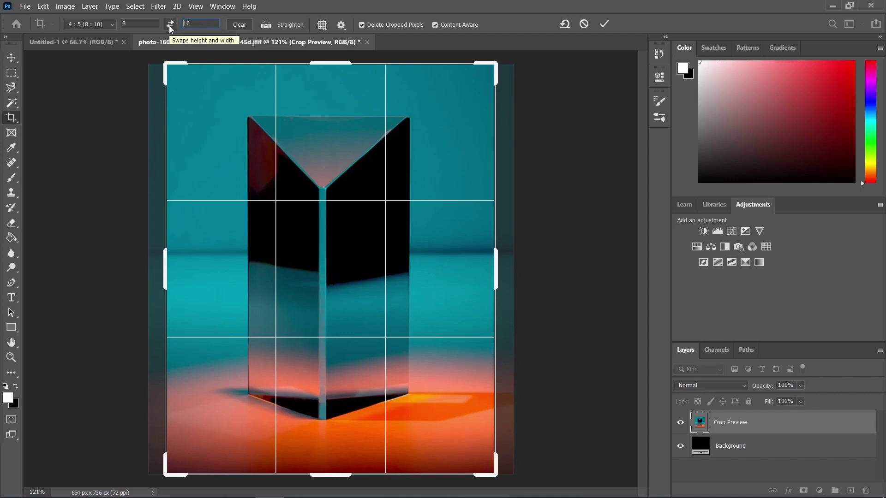
click(172, 29)
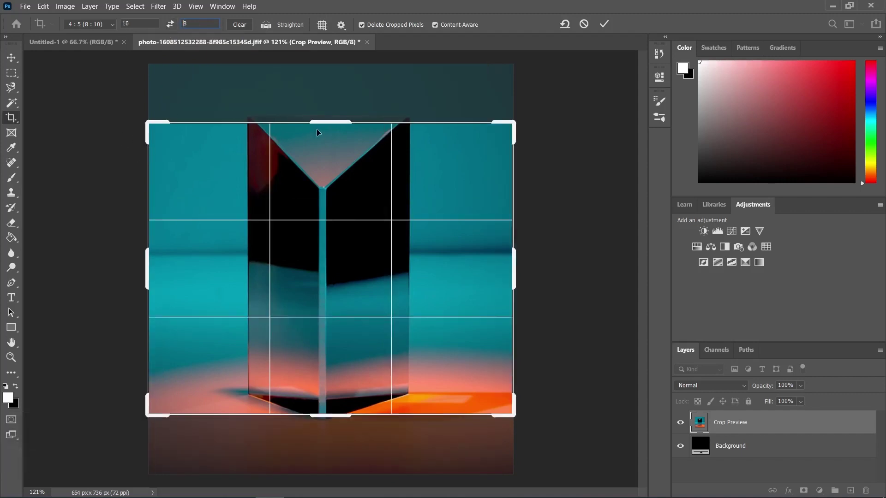
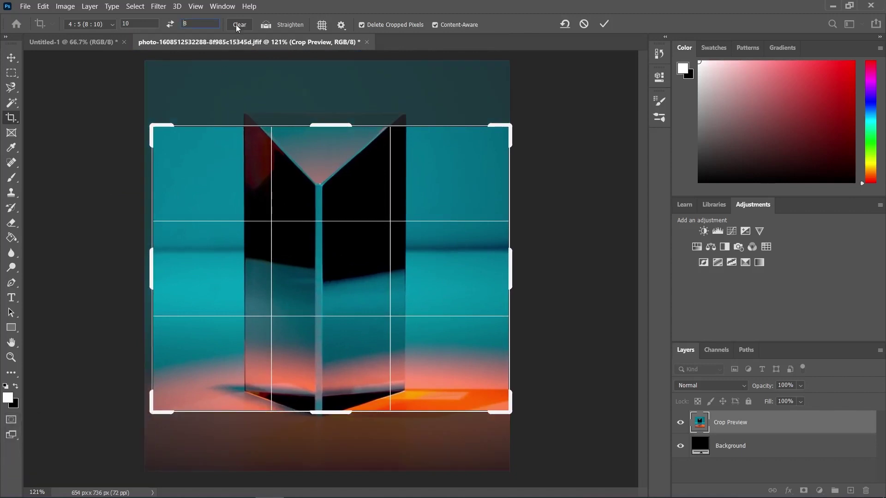
click(238, 29)
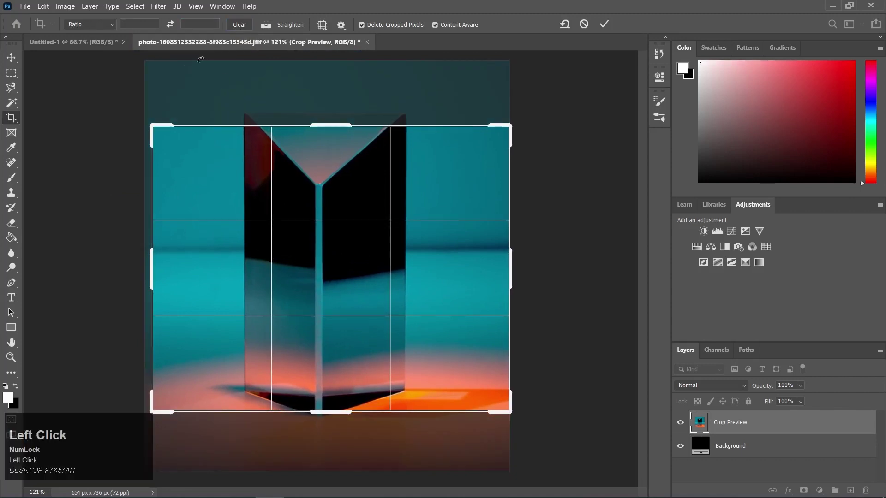
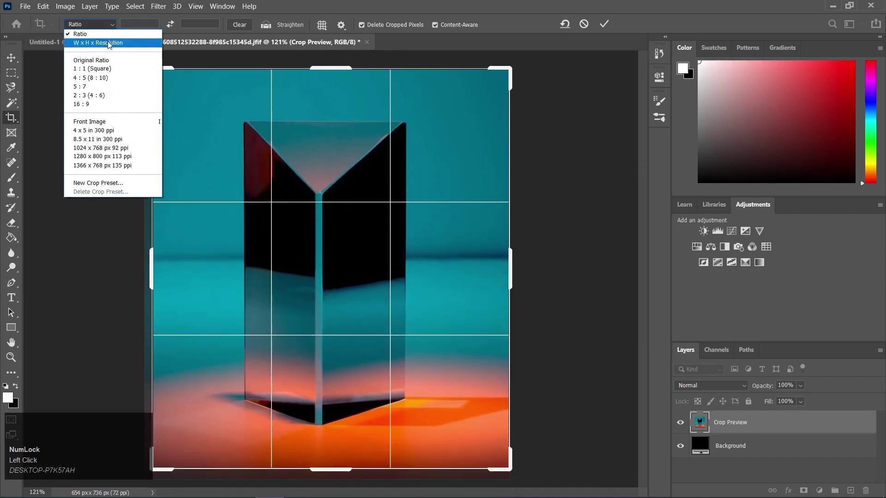
Choose Original Ratio and resize the crop frame tall around the prism
click(312, 62)
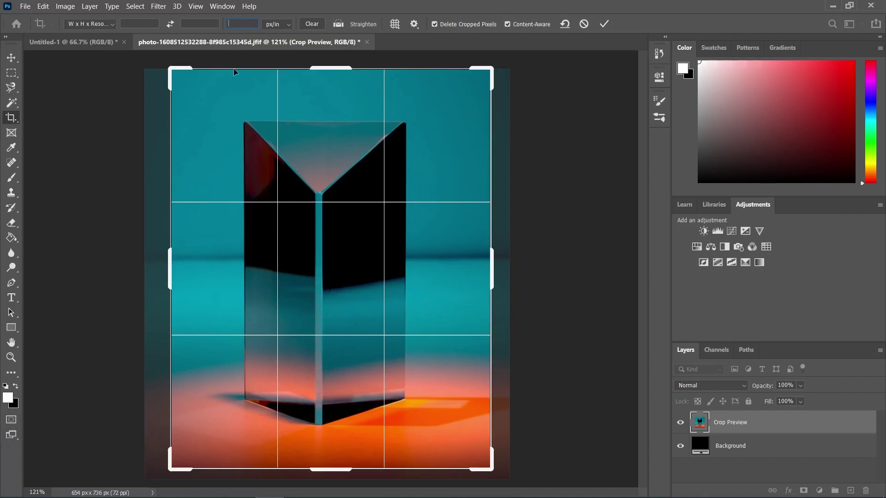
drag(311, 62, 92, 25)
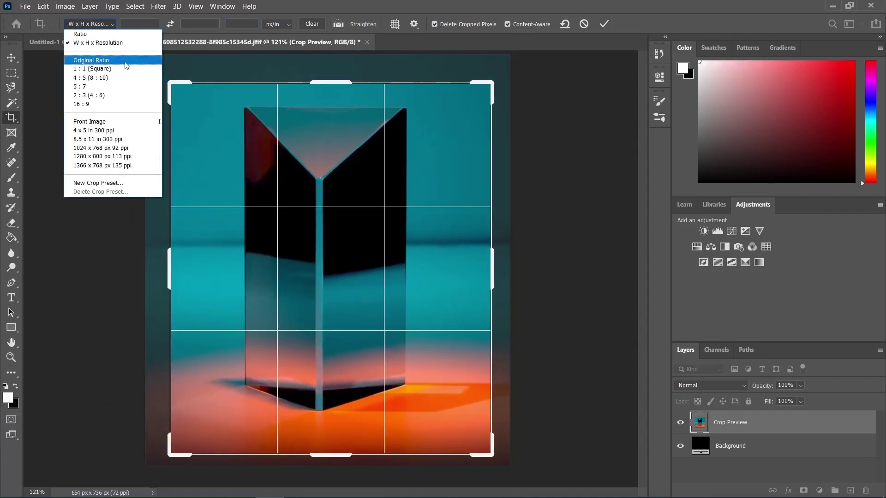
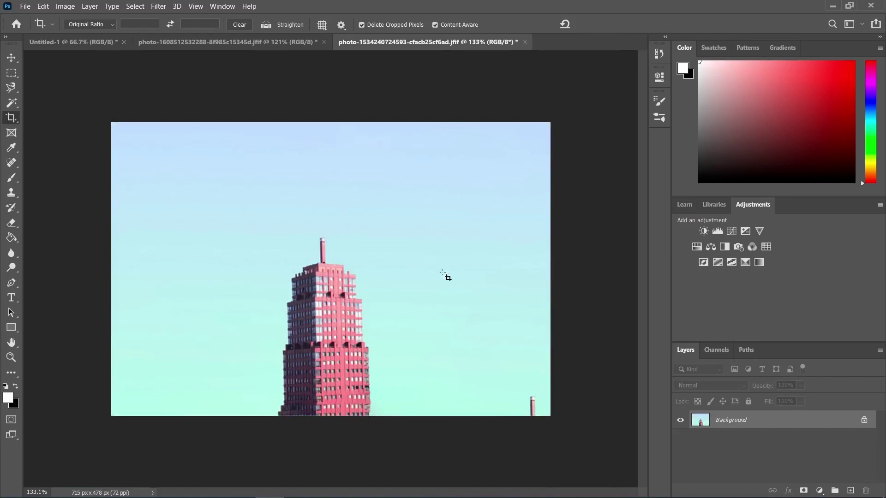
Bring up the crop overlay guide options on the tulip photo
click(493, 279)
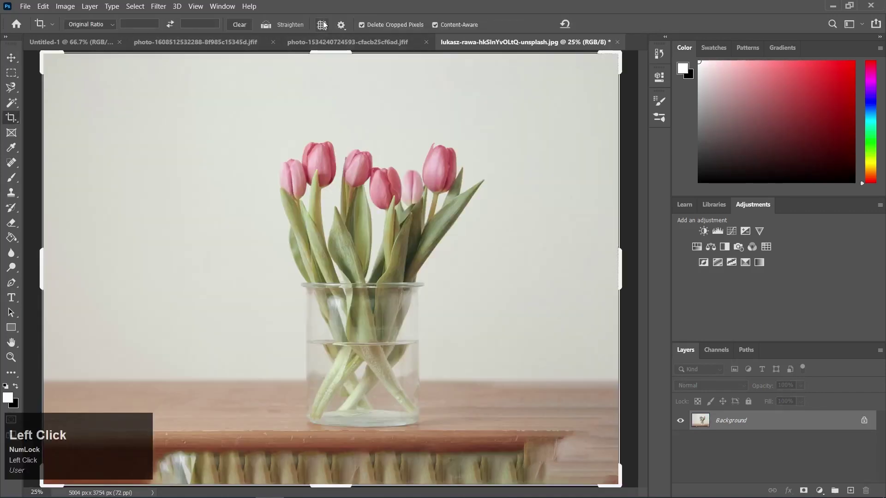
right_click(325, 24)
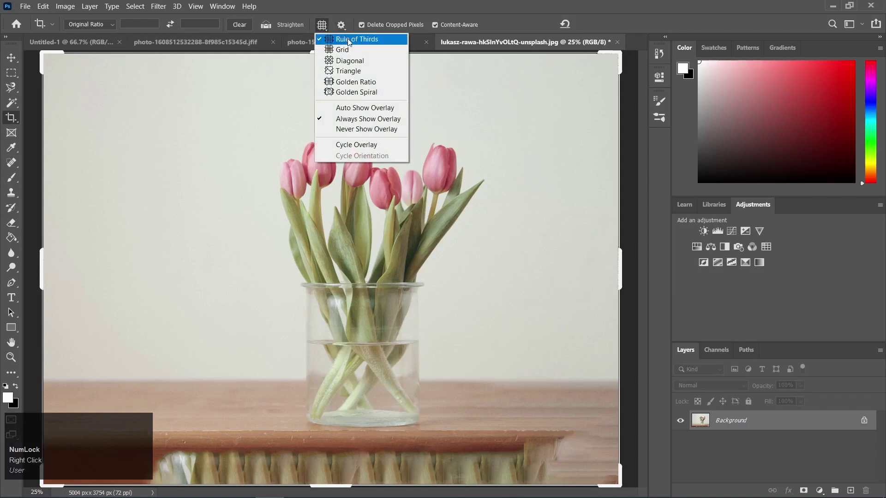
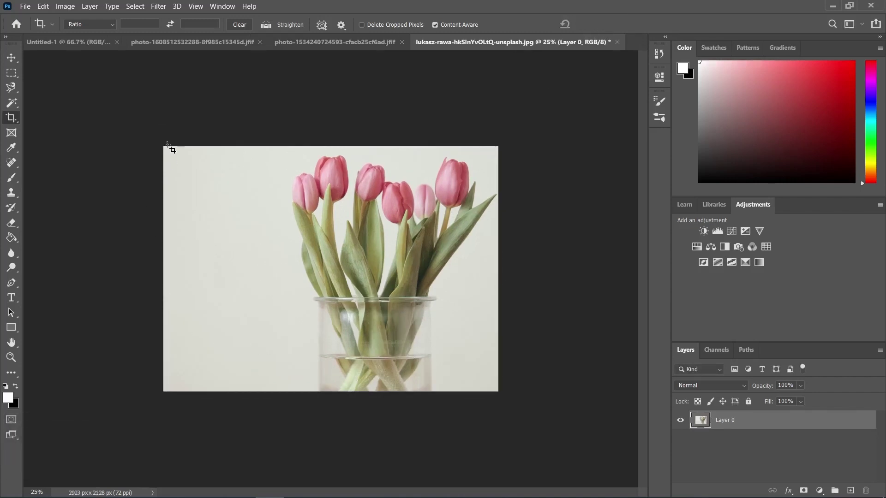
Commit the current tulip crop and enable Delete Cropped Pixels
drag(167, 148, 135, 123)
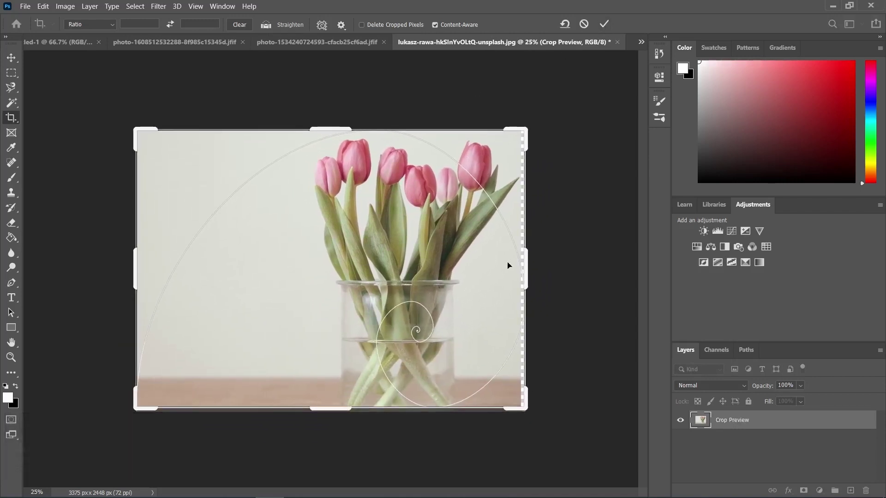
click(135, 123)
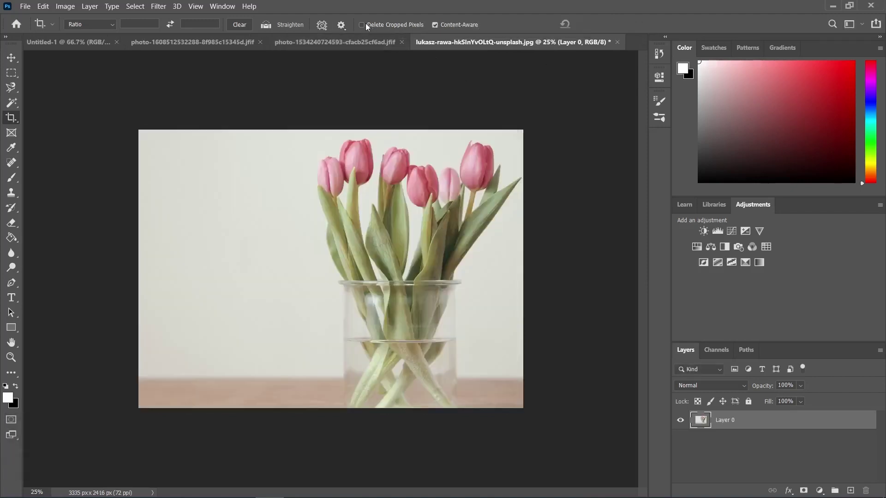
click(363, 29)
Crop the tulip photo narrower from the left around the vase and commit it as Layer 0
drag(143, 138, 610, 24)
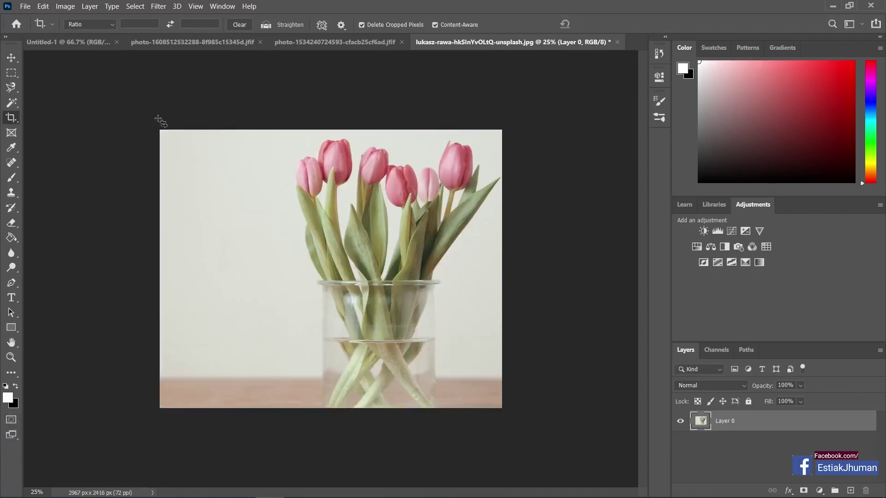
drag(166, 128, 220, 238)
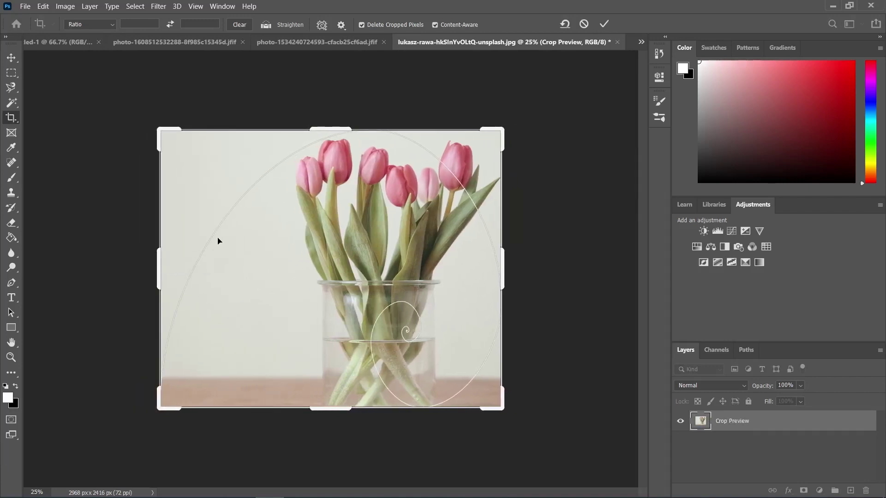
click(192, 234)
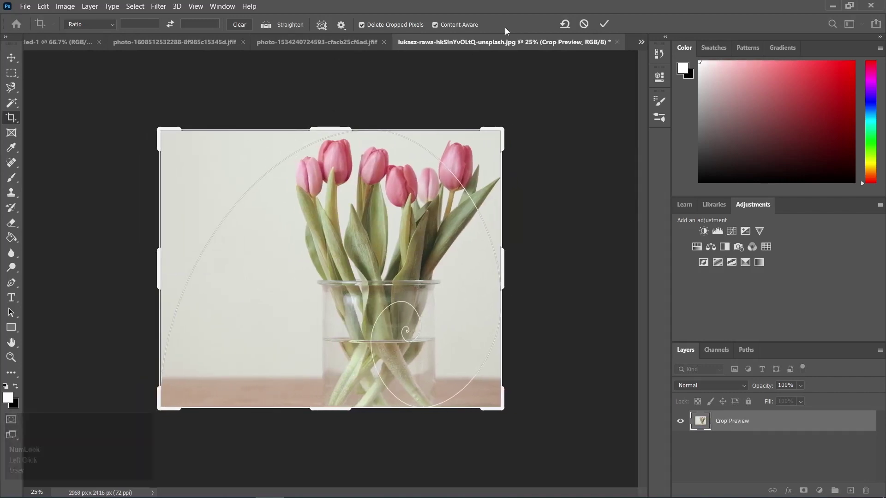
click(589, 22)
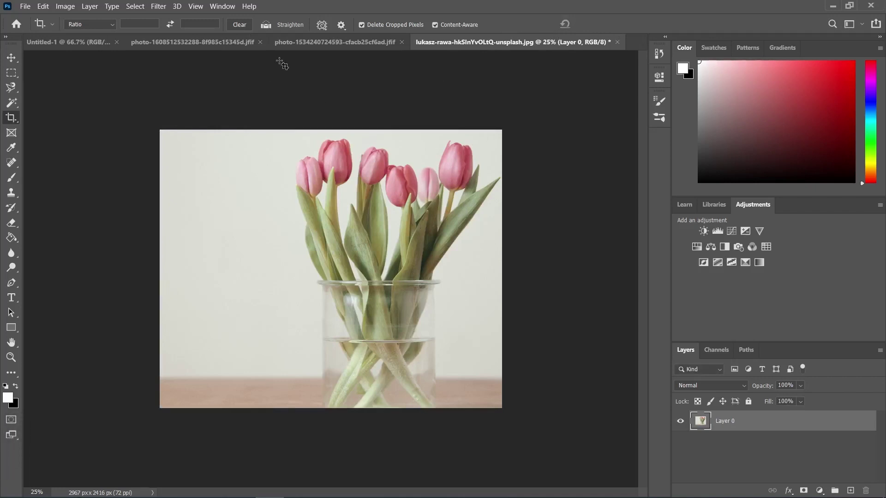
Disable Delete Cropped Pixels, undo, and extend the tulip canvas beyond its left and bottom edges
click(283, 60)
key(ctrl+z)
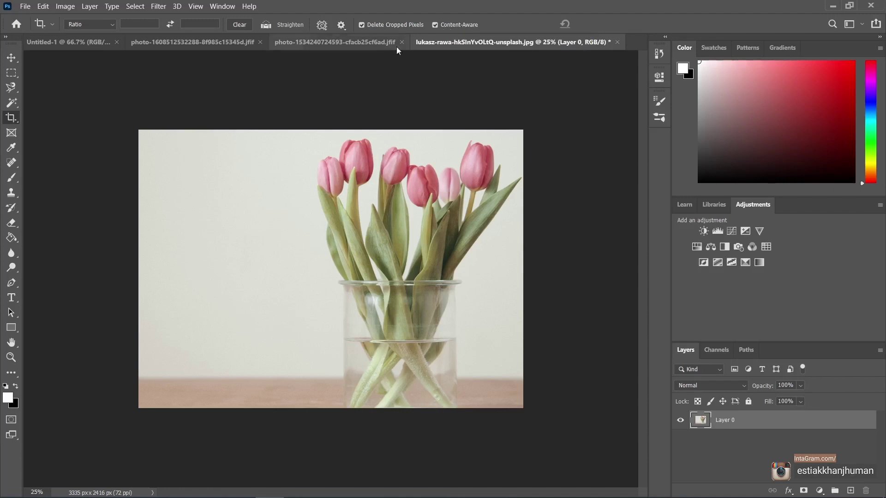
key(ctrl+z)
drag(435, 25, 612, 26)
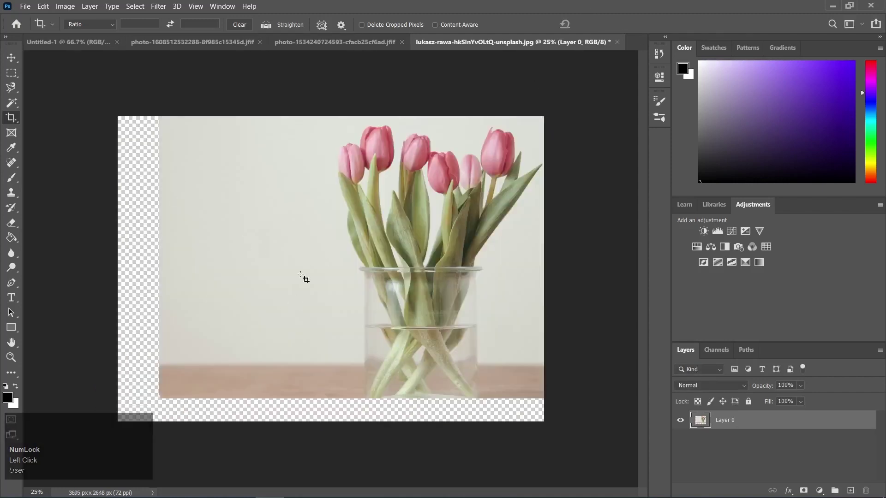
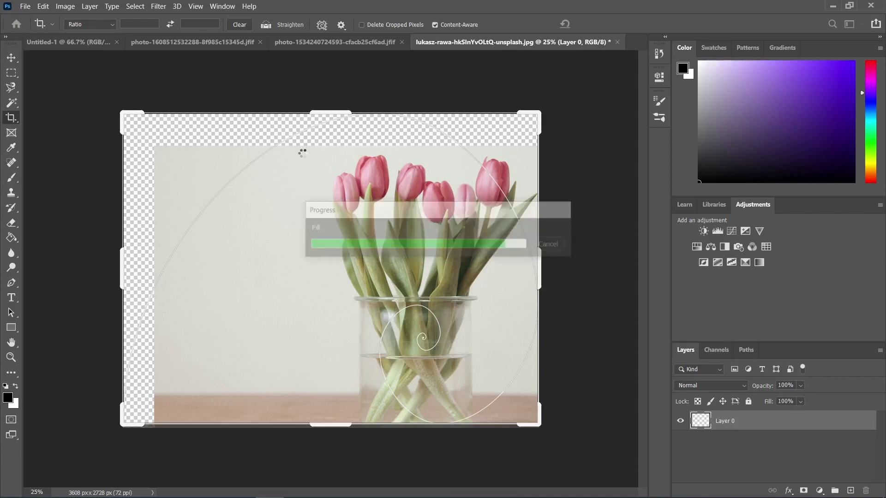
Commit the expanded content-aware crop and return to the filled, wider tulip photo
click(309, 153)
drag(312, 116, 312, 74)
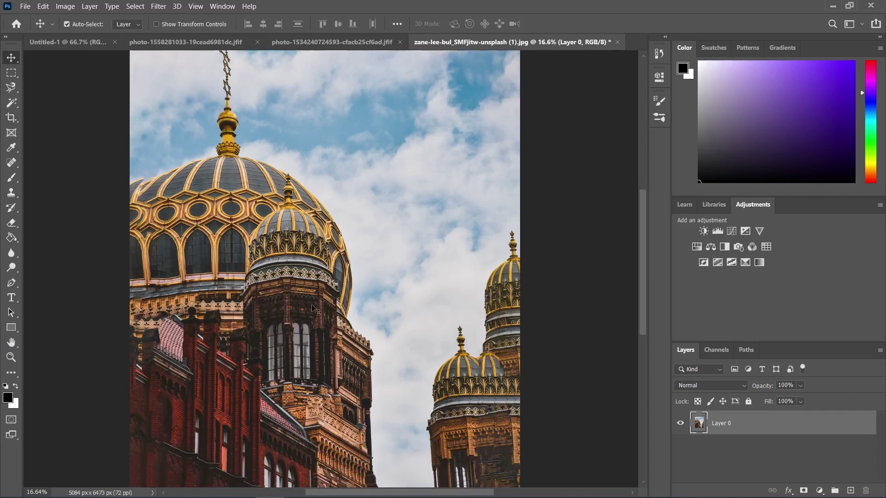
click(640, 186)
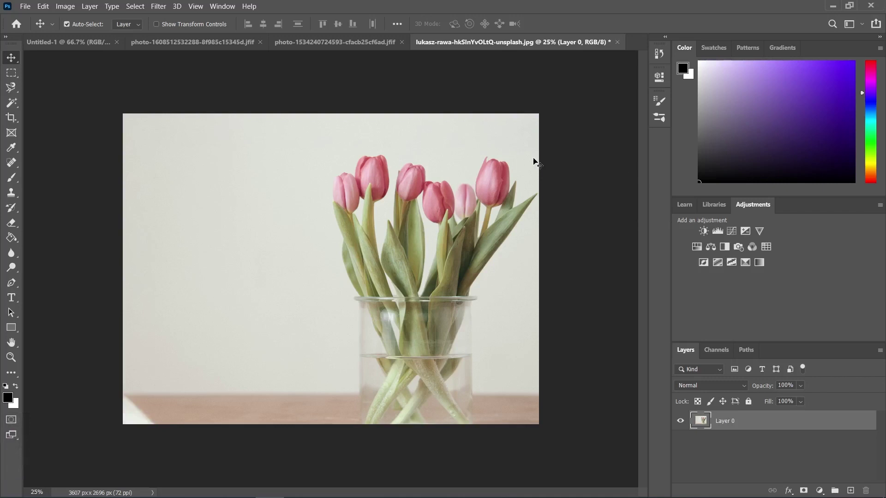